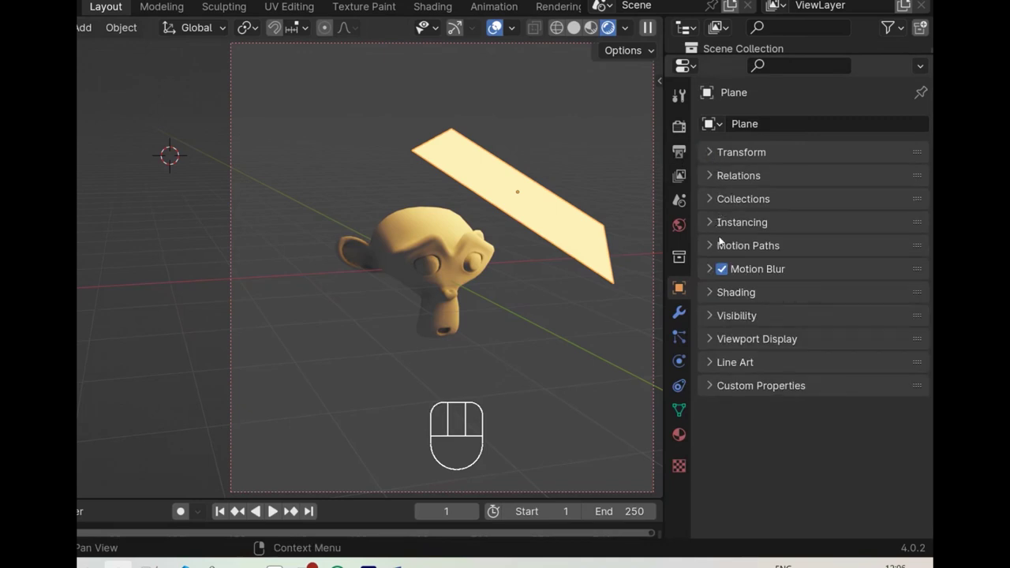
Disable the plane's Camera ray visibility so it lights Suzanne but renders invisible.
{"action": "left_click", "coordinate": [716, 319]}
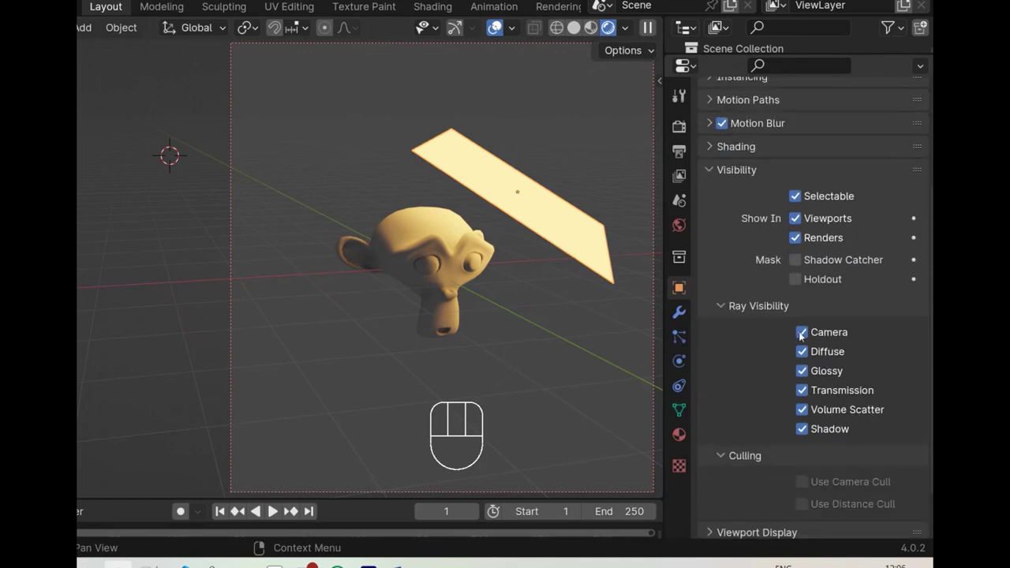
{"action": "left_click", "coordinate": [803, 336]}
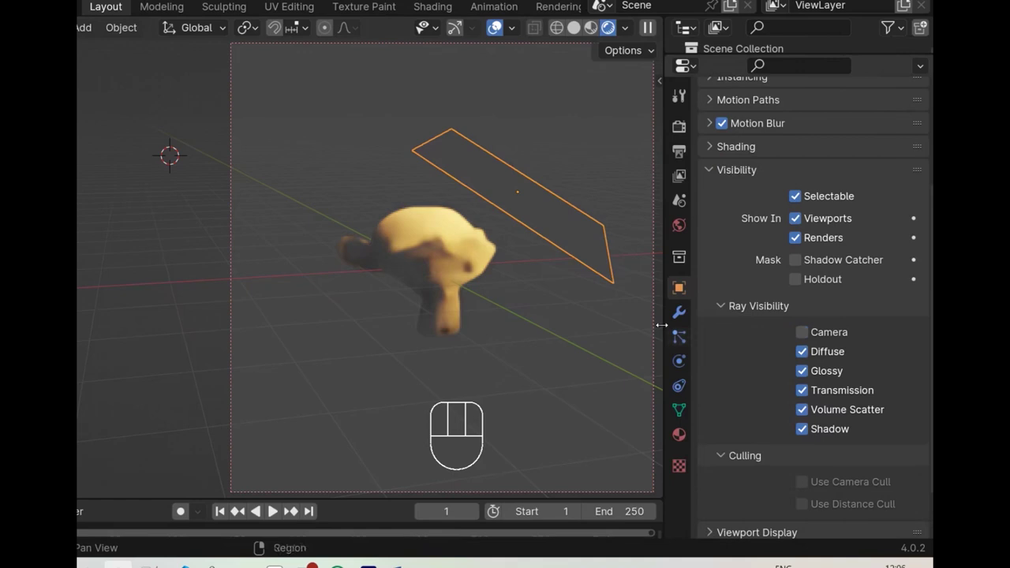